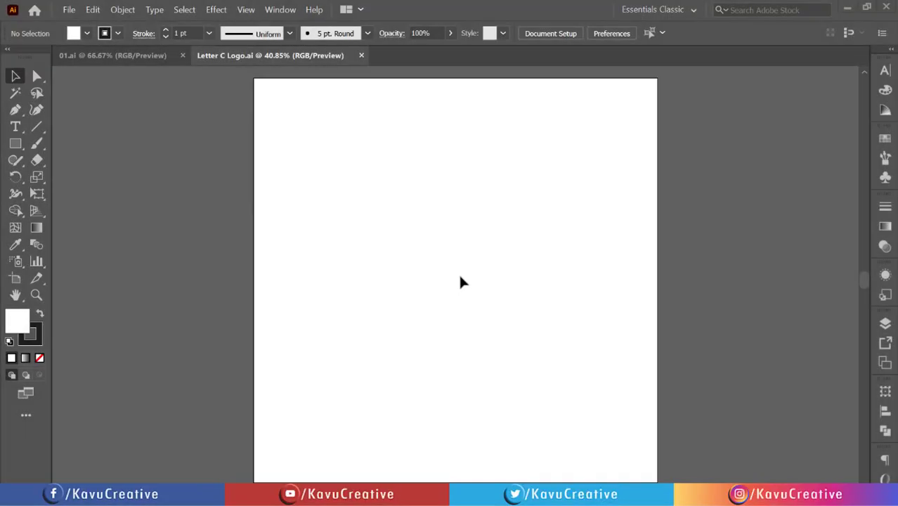
Step: Show the rulers and place vertical and horizontal guides through the artboard centre
{"action": "key", "text": "ctrl+Num_Lock"}
{"action": "key", "text": "r"}
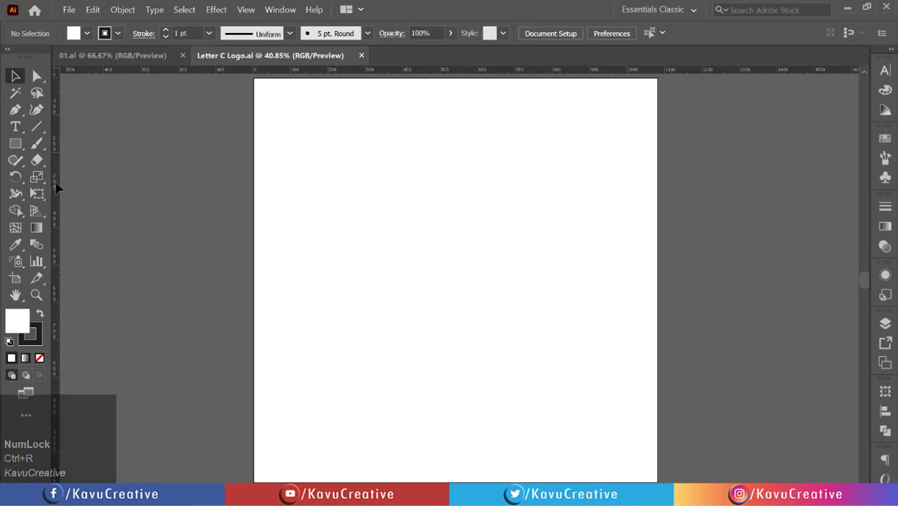
{"action": "left_click_drag", "start_coordinate": [63, 241], "coordinate": [582, 128]}
{"action": "left_click_drag", "start_coordinate": [606, 30], "coordinate": [665, 35]}
Step: Lock the guides via View > Guides > Lock Guides
{"action": "left_click", "coordinate": [664, 36]}
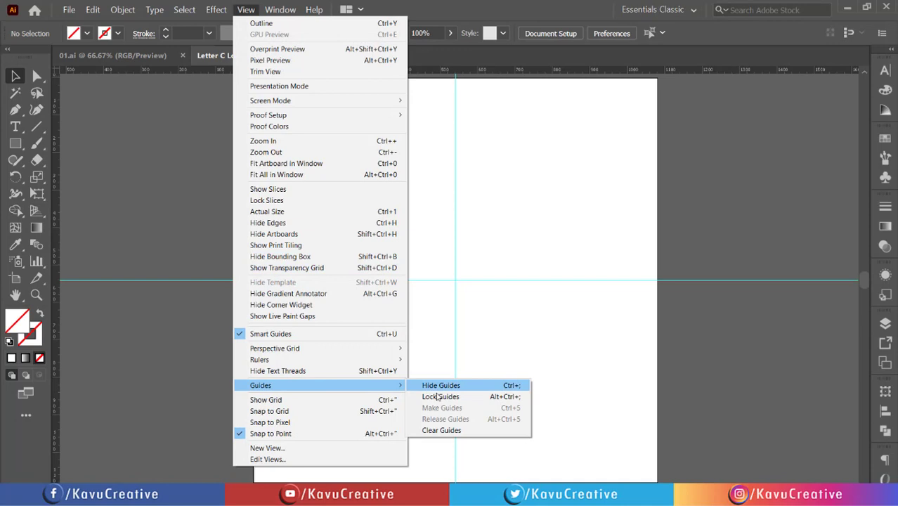
{"action": "left_click", "coordinate": [438, 394]}
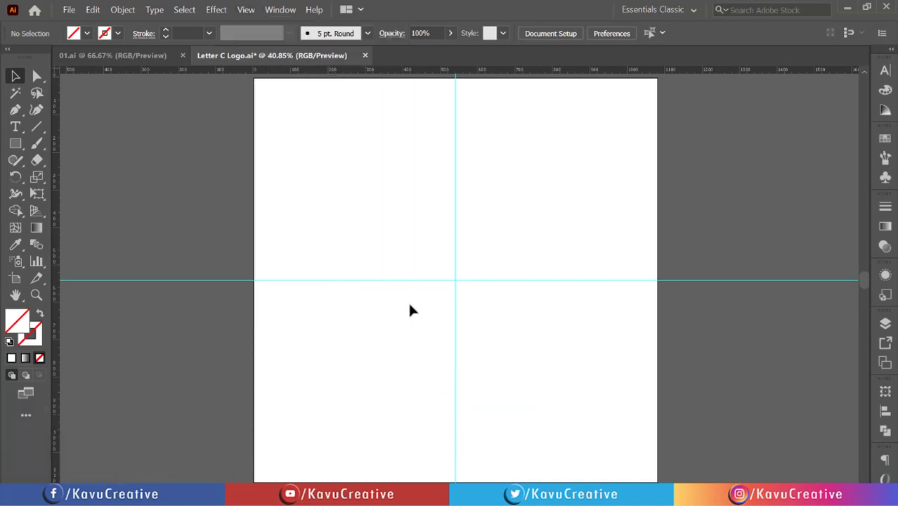
Step: Switch to the Ellipse Tool and enter a 500 × 500 px circle size
{"action": "right_click", "coordinate": [17, 140]}
{"action": "left_click", "coordinate": [55, 177]}
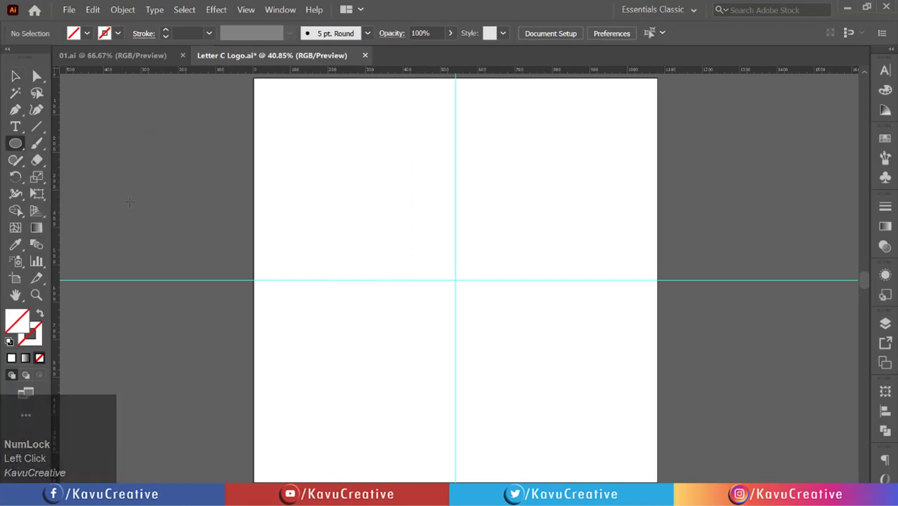
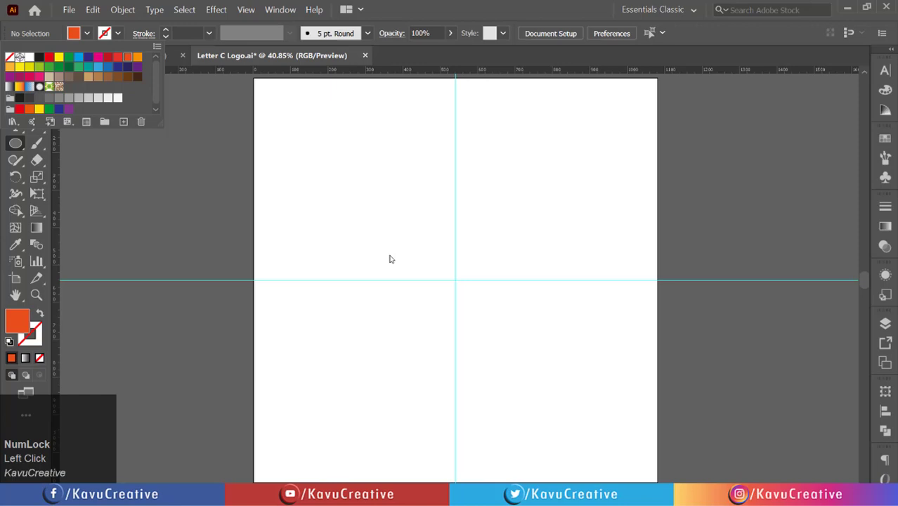
{"action": "left_click", "coordinate": [390, 251]}
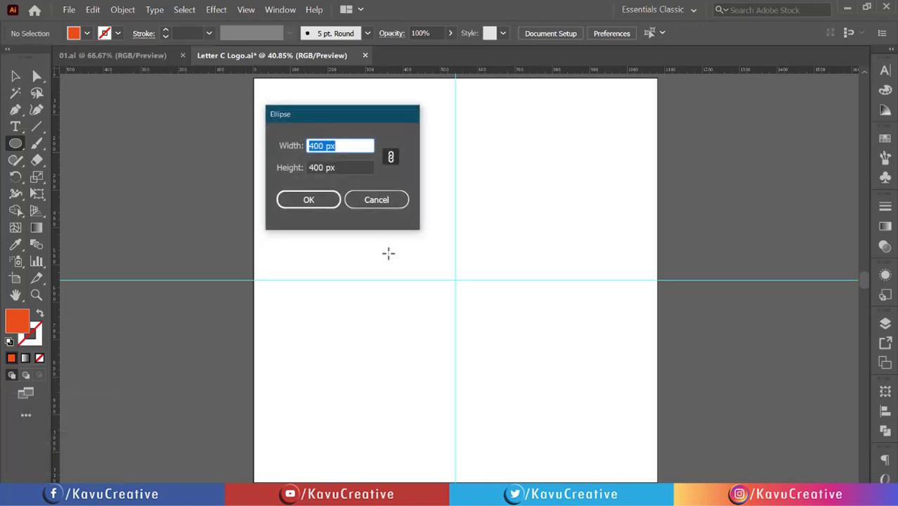
{"action": "type", "text": "500"}
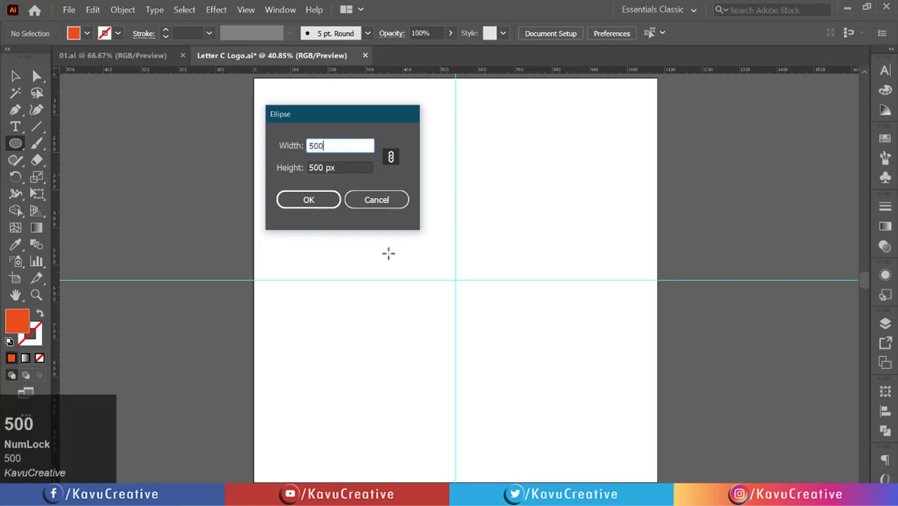
{"action": "key", "text": "Tab"}
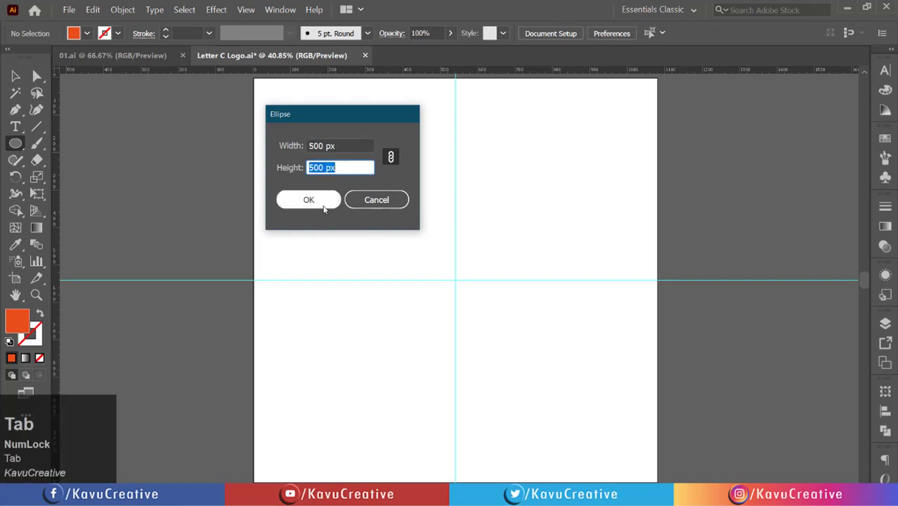
Step: Align the circle to the artboard centre and enter 480 × 480 px for the next circle
{"action": "left_click", "coordinate": [324, 207]}
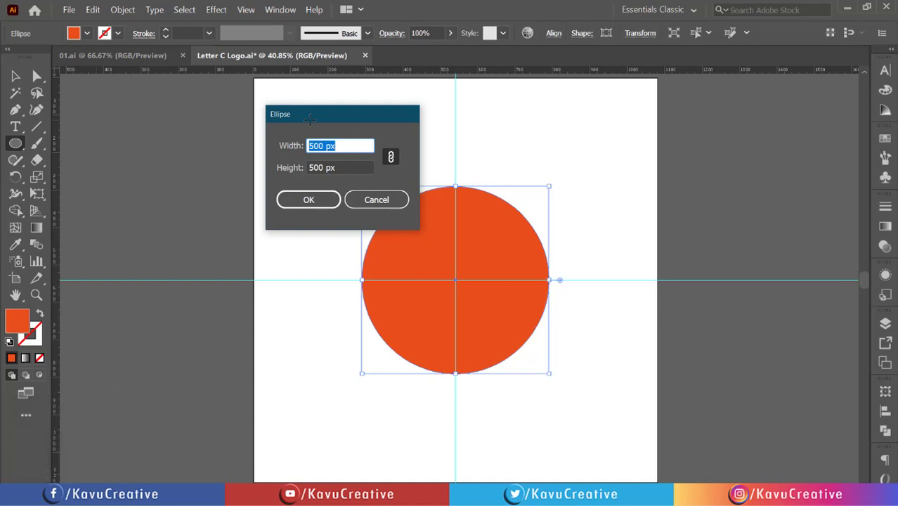
{"action": "key", "text": "4"}
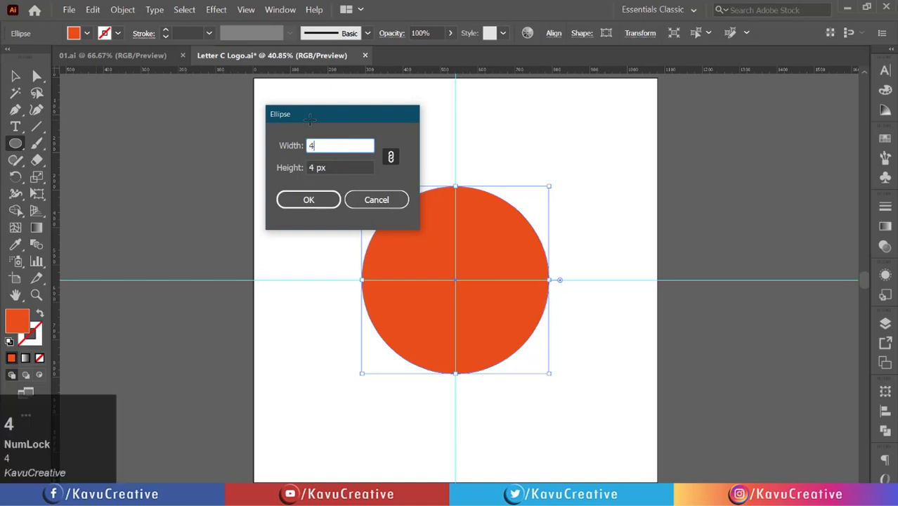
{"action": "key", "text": "8"}
{"action": "type", "text": "80"}
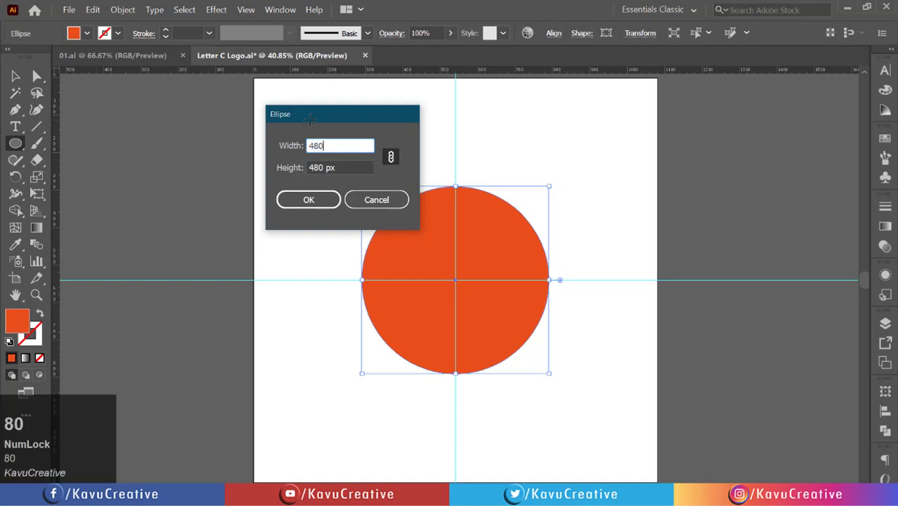
{"action": "key", "text": "Tab"}
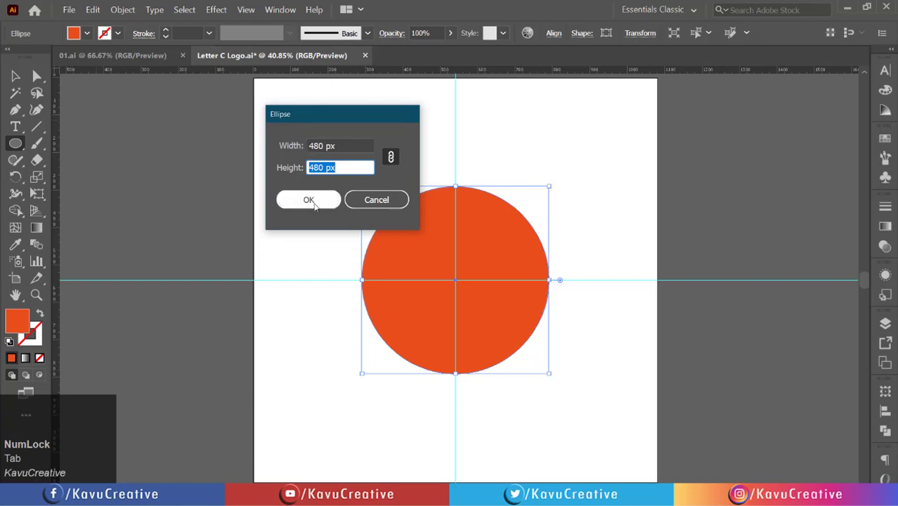
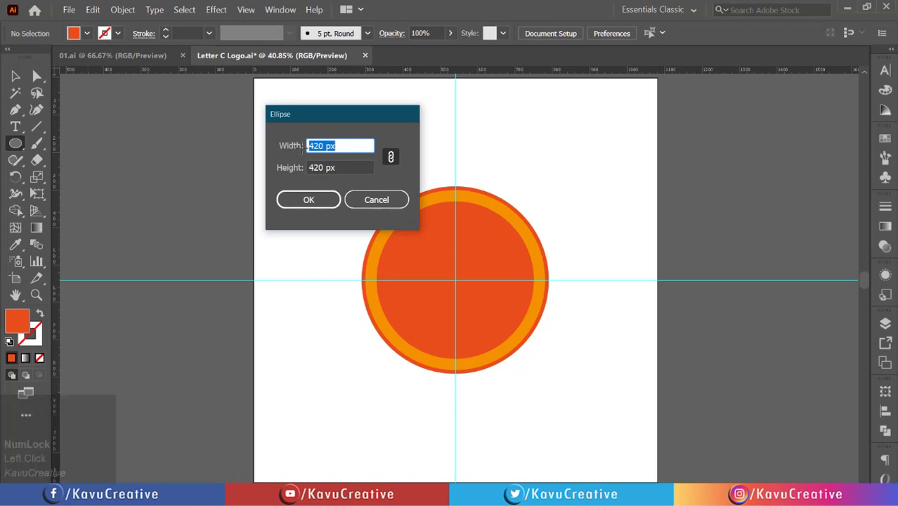
Step: Enter a 400 px width for the innermost orange circle
{"action": "key", "text": "4"}
{"action": "key", "text": "0"}
{"action": "type", "text": "00"}
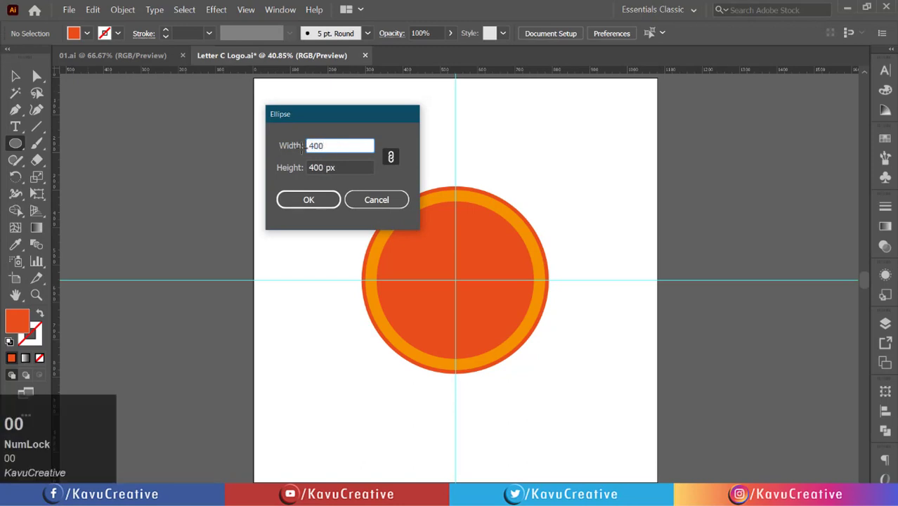
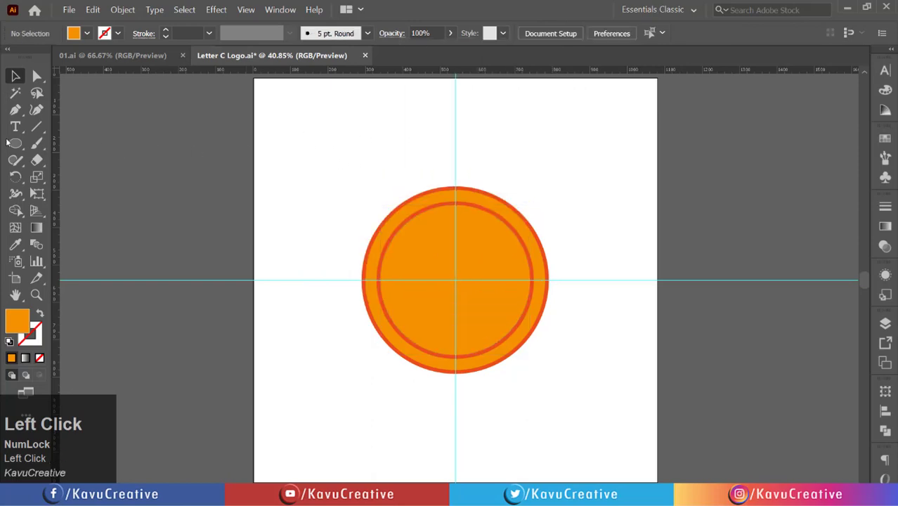
Step: Switch from the Ellipse Tool to the Rectangle Tool
{"action": "right_click", "coordinate": [10, 141]}
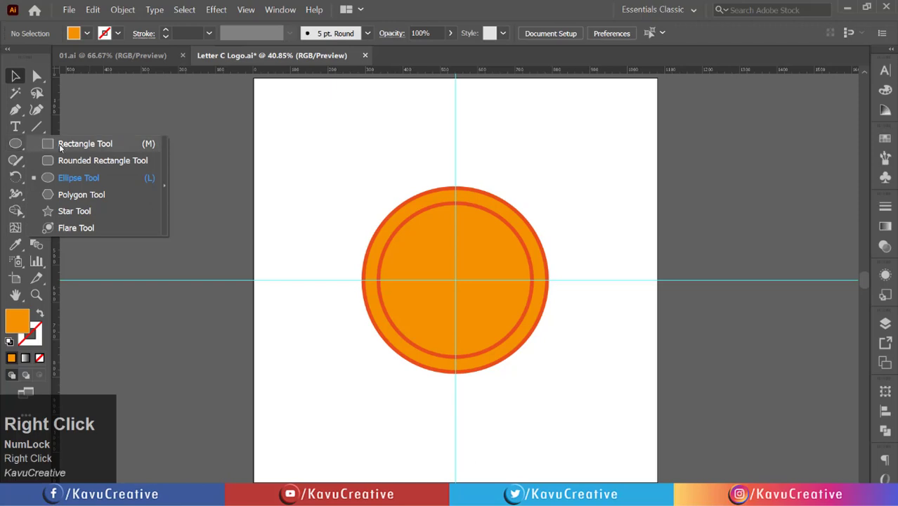
{"action": "left_click", "coordinate": [61, 145]}
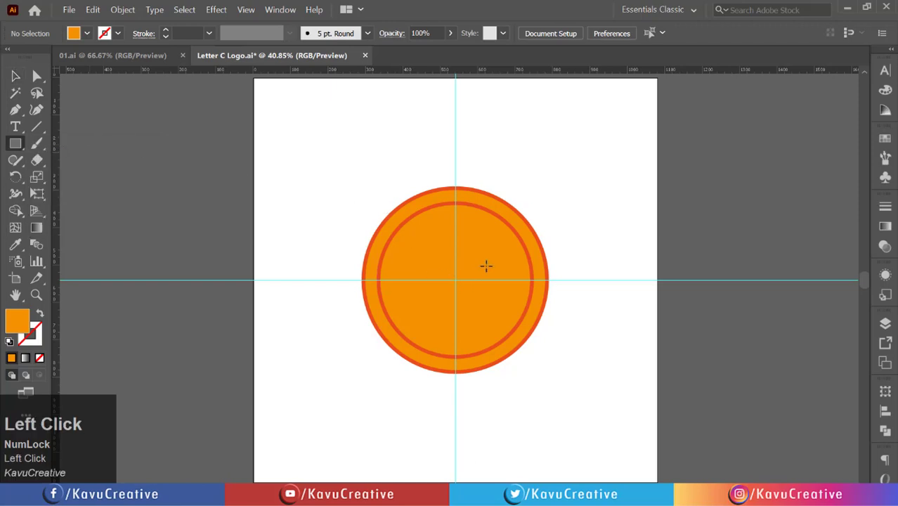
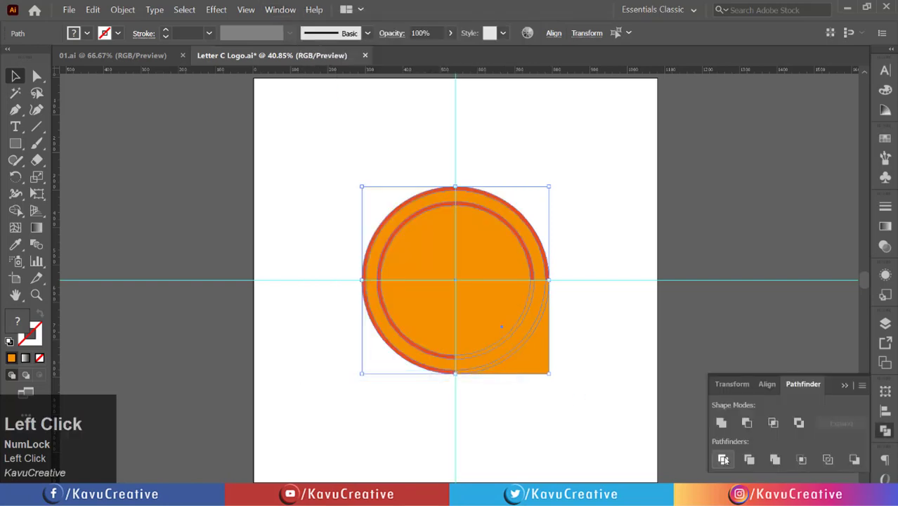
Step: Divide the circles along the square in Pathfinder and bring up the group's context options
{"action": "left_click", "coordinate": [725, 457]}
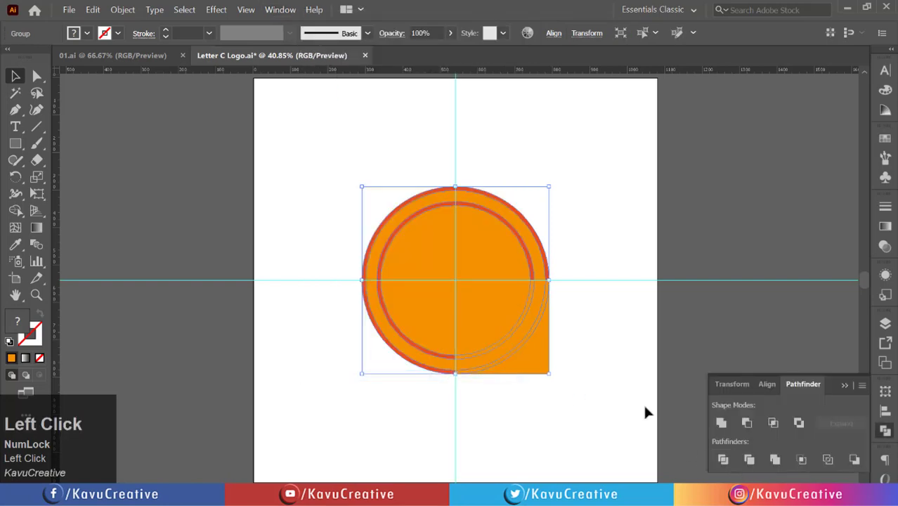
{"action": "right_click", "coordinate": [507, 299]}
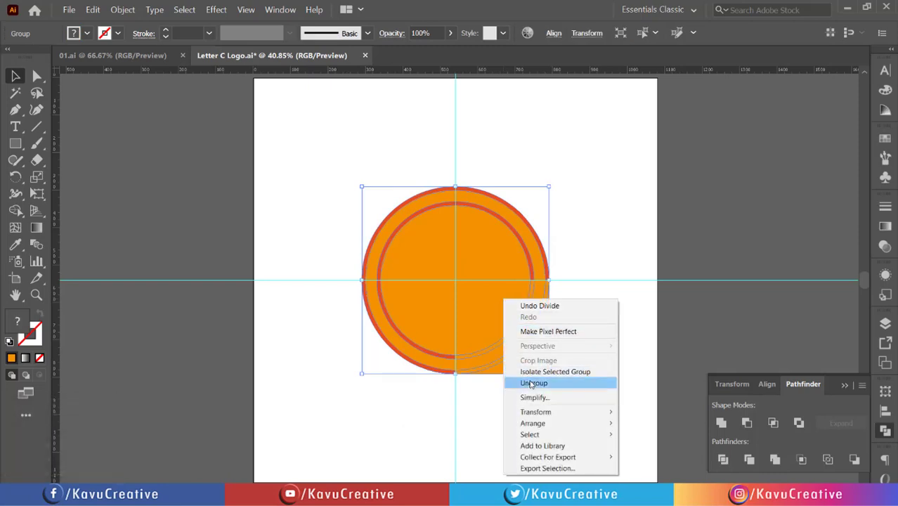
Step: Remove the bottom-right quarter pieces and inner discs, leaving a three-quarter orange ring, and zoom in on it
{"action": "left_click_drag", "start_coordinate": [531, 376], "coordinate": [496, 269]}
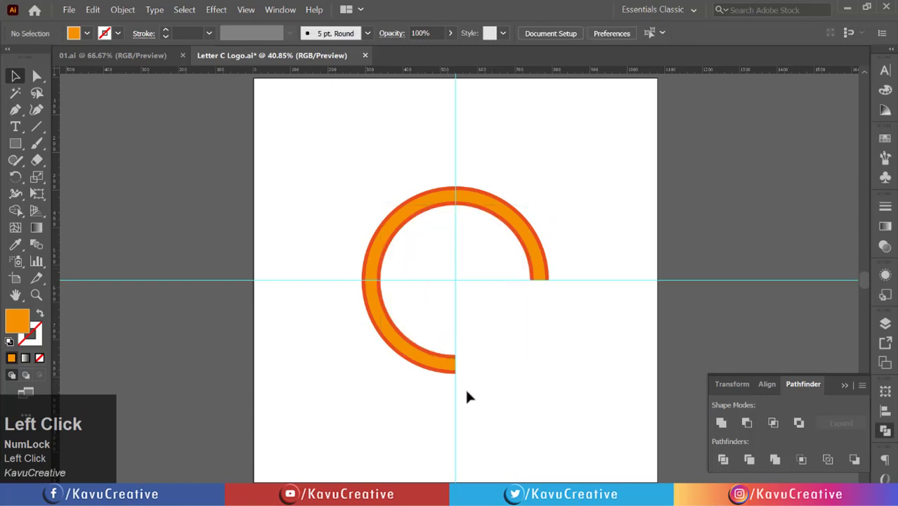
{"action": "left_click", "coordinate": [845, 382]}
{"action": "scroll", "scroll_direction": "up", "scroll_amount": 3}
{"action": "scroll", "scroll_direction": "up", "scroll_amount": 3}
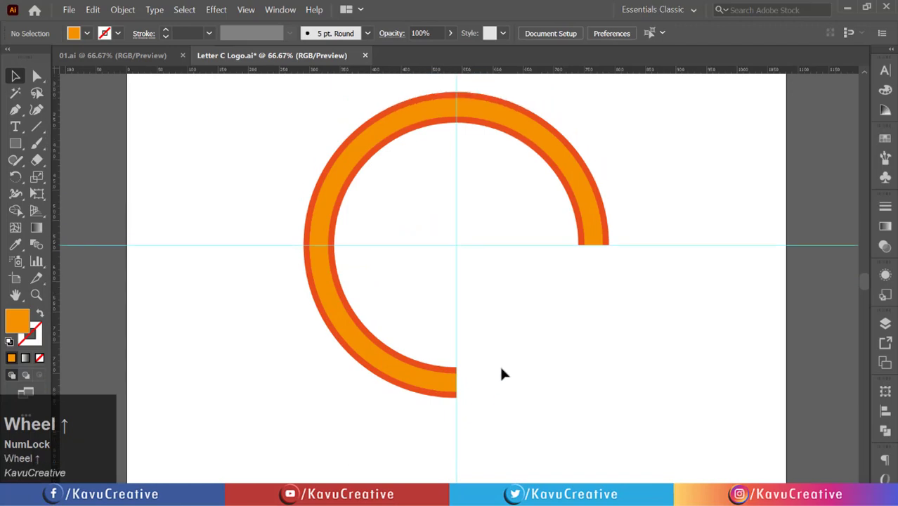
{"action": "left_click", "coordinate": [520, 362]}
{"action": "scroll", "scroll_direction": "up", "scroll_amount": 3}
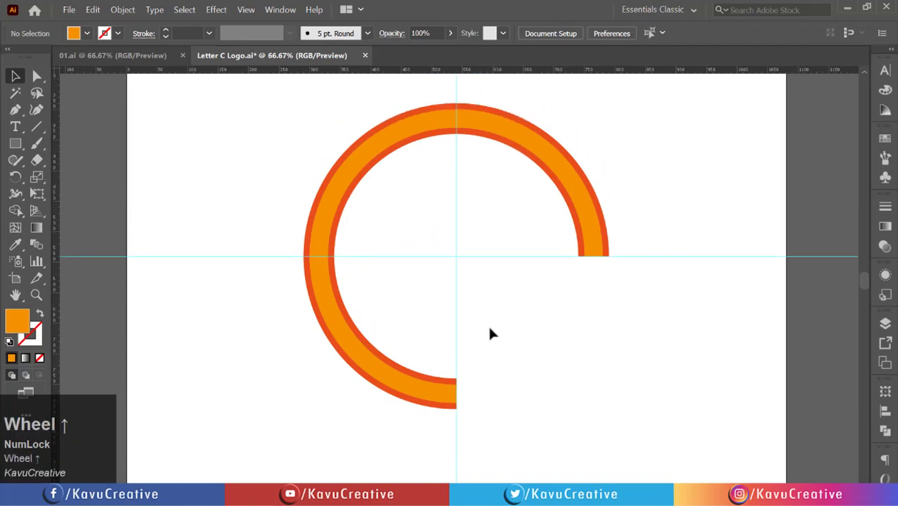
{"action": "scroll", "scroll_direction": "down", "scroll_amount": 3}
{"action": "left_click", "coordinate": [446, 382]}
{"action": "scroll", "scroll_direction": "up", "scroll_amount": 3}
Step: Apply Offset Path at −6 px with Miter joins to the selected orange arc
{"action": "left_click", "coordinate": [123, 14]}
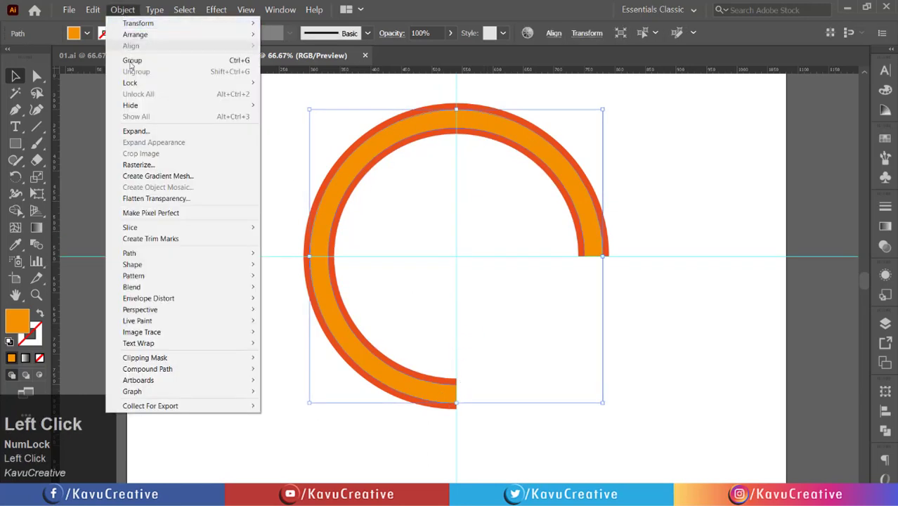
{"action": "left_click", "coordinate": [210, 251]}
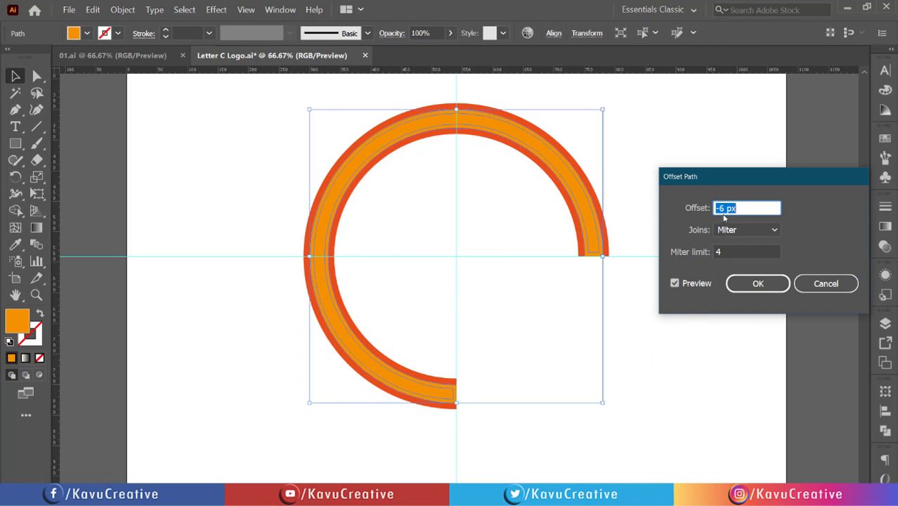
{"action": "scroll", "scroll_direction": "up", "scroll_amount": 3}
{"action": "scroll", "scroll_direction": "down", "scroll_amount": 3}
{"action": "left_click", "coordinate": [676, 281]}
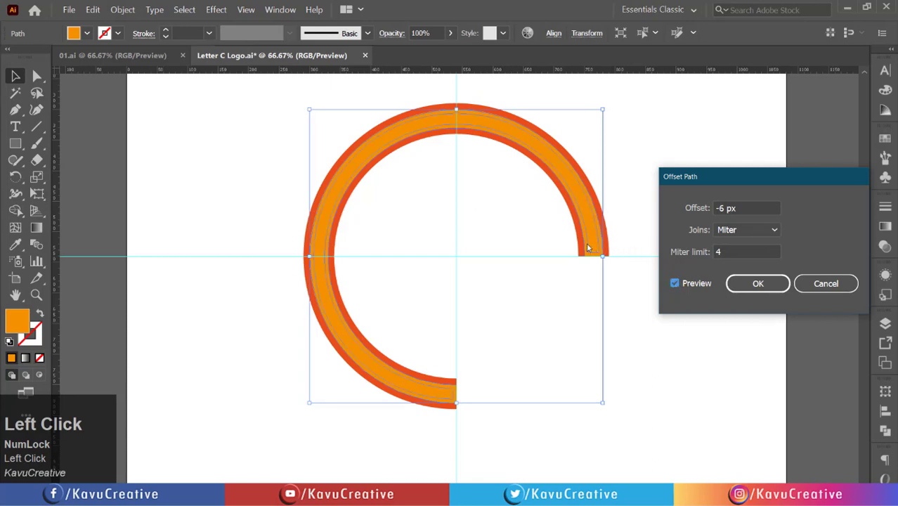
{"action": "left_click", "coordinate": [744, 275]}
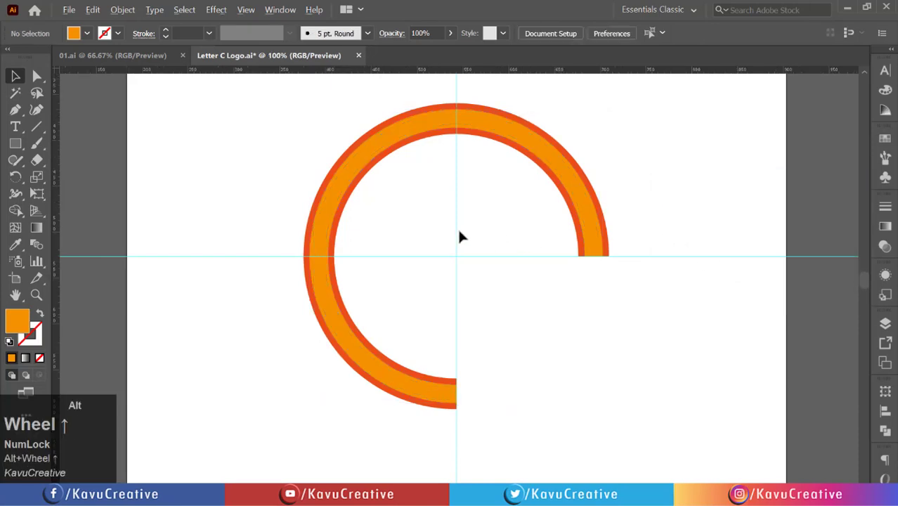
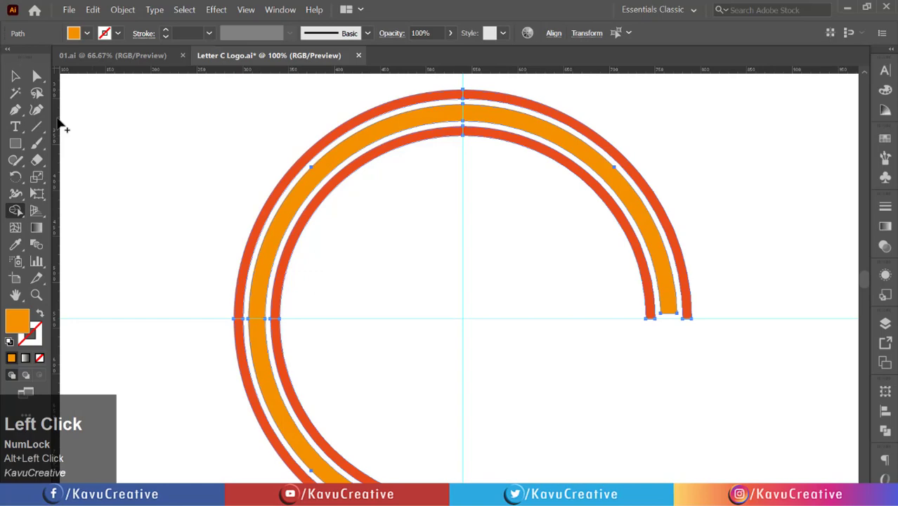
Step: Review the white gaps between orange and red bands and deselect the bands
{"action": "scroll", "scroll_direction": "down", "scroll_amount": 3}
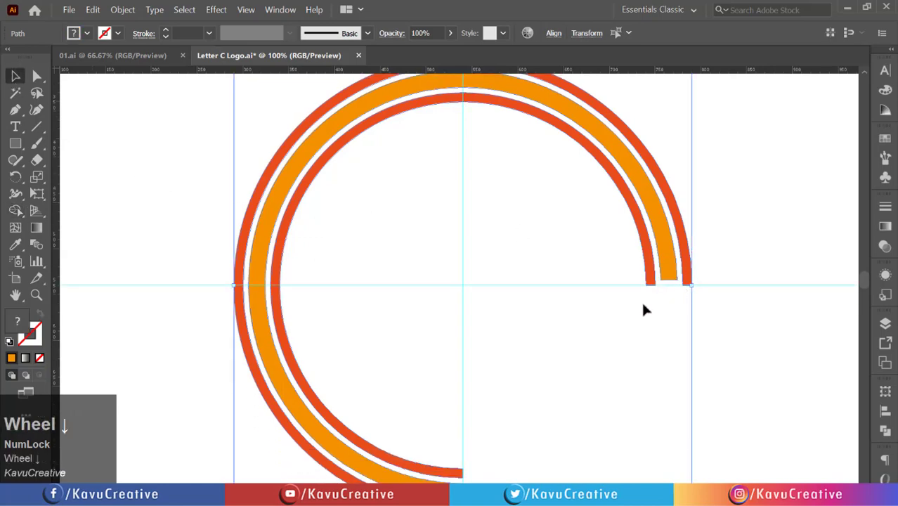
{"action": "scroll", "scroll_direction": "up", "scroll_amount": 3}
{"action": "left_click", "coordinate": [458, 362]}
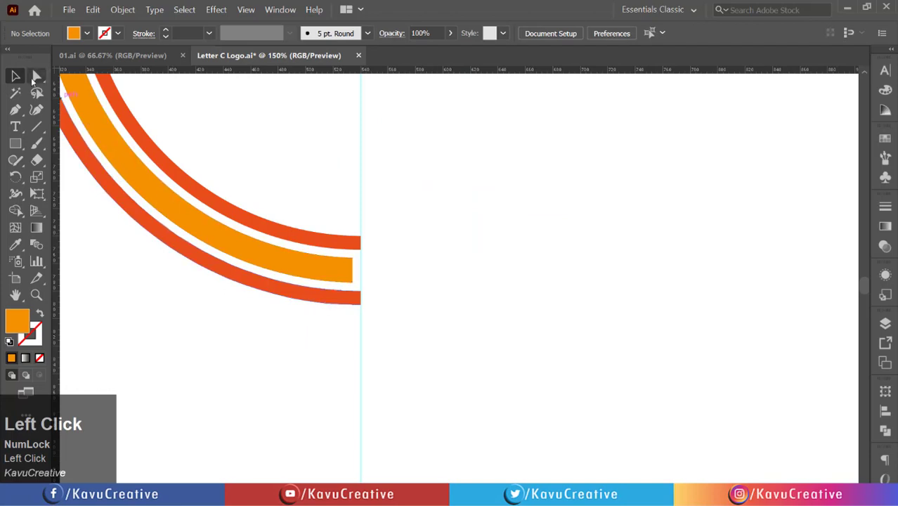
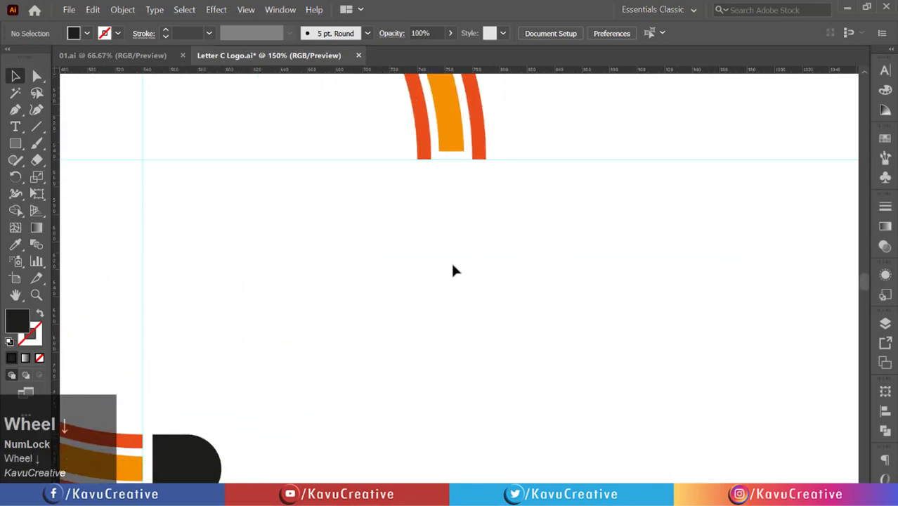
Step: Select the orange band's end anchors and drag the corner widget to a fully rounded tip
{"action": "scroll", "scroll_direction": "up", "scroll_amount": 3}
{"action": "left_click", "coordinate": [481, 188]}
{"action": "scroll", "scroll_direction": "up", "scroll_amount": 3}
{"action": "left_click_drag", "start_coordinate": [437, 253], "coordinate": [19, 75]}
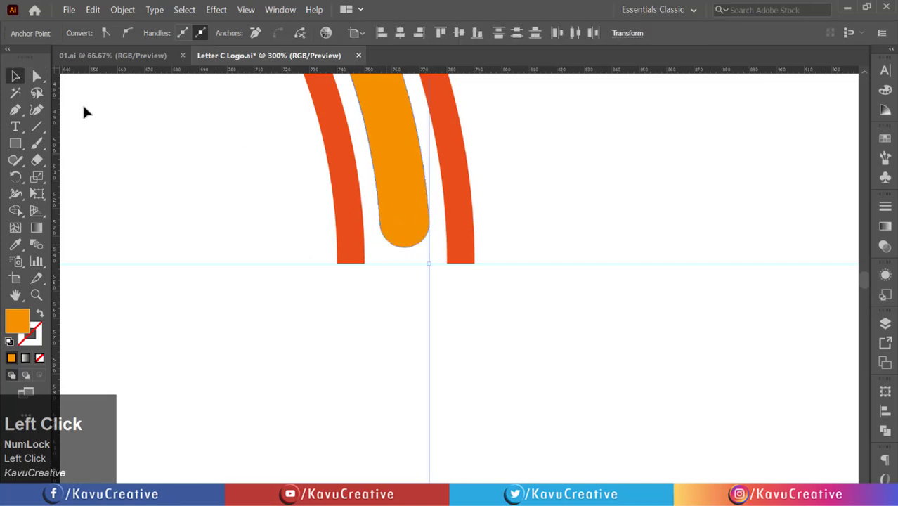
{"action": "scroll", "scroll_direction": "up", "scroll_amount": 3}
{"action": "left_click", "coordinate": [255, 196]}
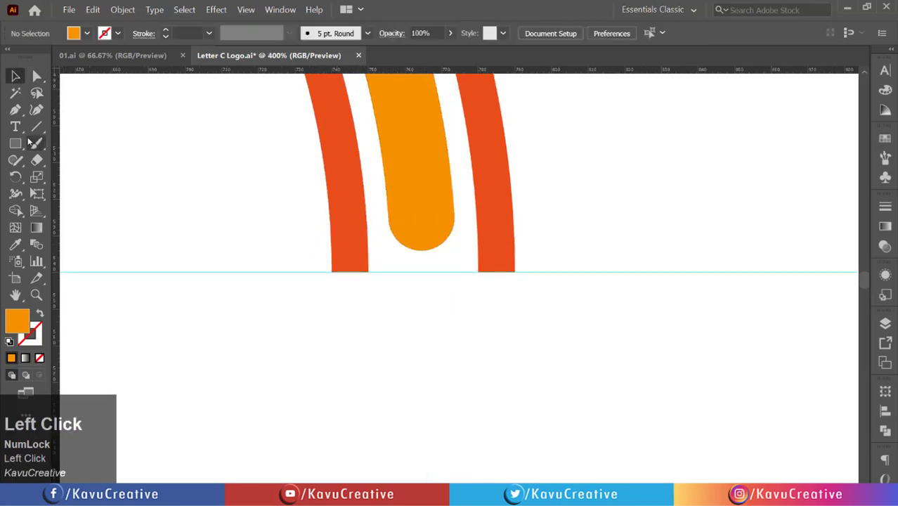
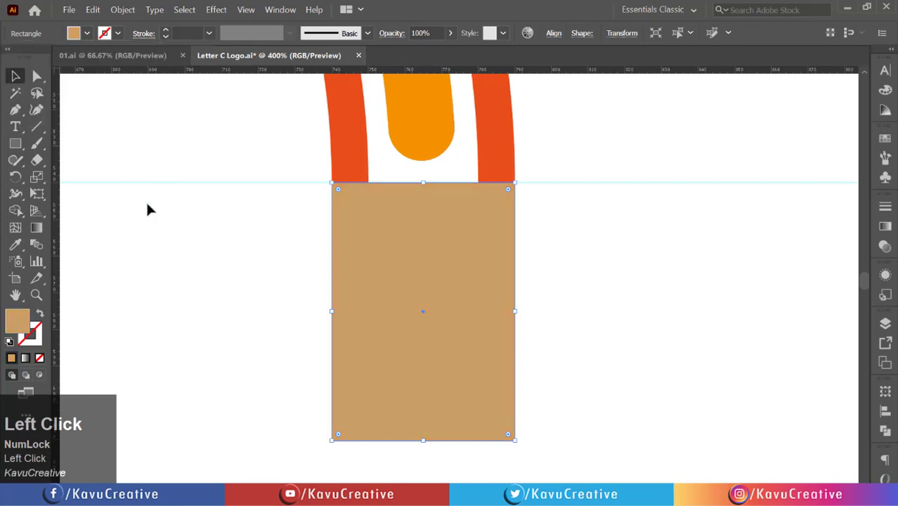
Step: Merge the tan rectangle's bottom corners into a downward point forming the pencil tip, then deselect it
{"action": "scroll", "scroll_direction": "down", "scroll_amount": 3}
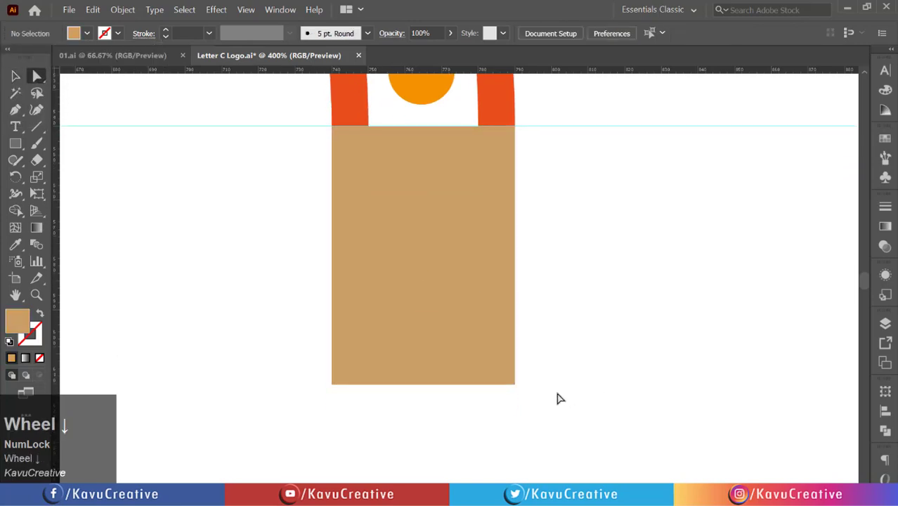
{"action": "left_click_drag", "start_coordinate": [520, 386], "coordinate": [499, 347]}
{"action": "scroll", "scroll_direction": "down", "scroll_amount": 3}
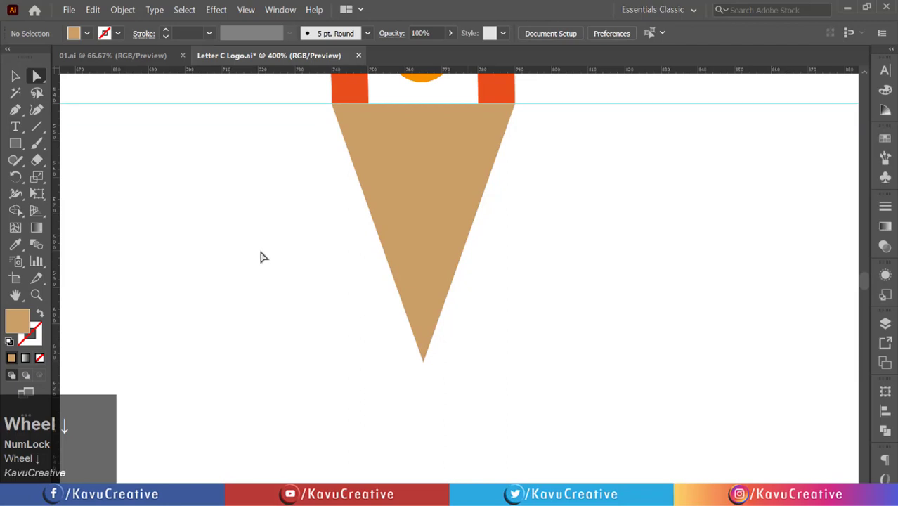
{"action": "left_click", "coordinate": [151, 196]}
{"action": "scroll", "scroll_direction": "down", "scroll_amount": 3}
{"action": "scroll", "scroll_direction": "down", "scroll_amount": 3}
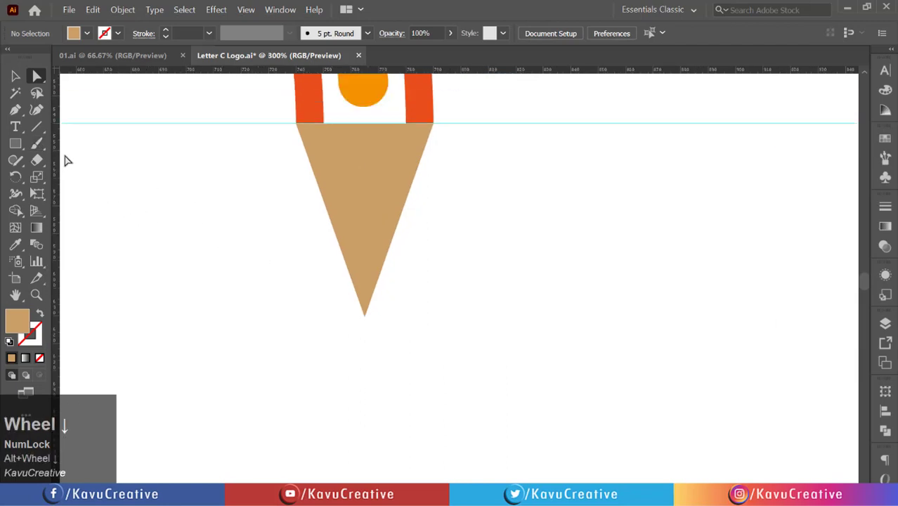
Step: Switch to the Pen Tool to draw the dark nib at the tip's point
{"action": "double_click", "coordinate": [20, 109]}
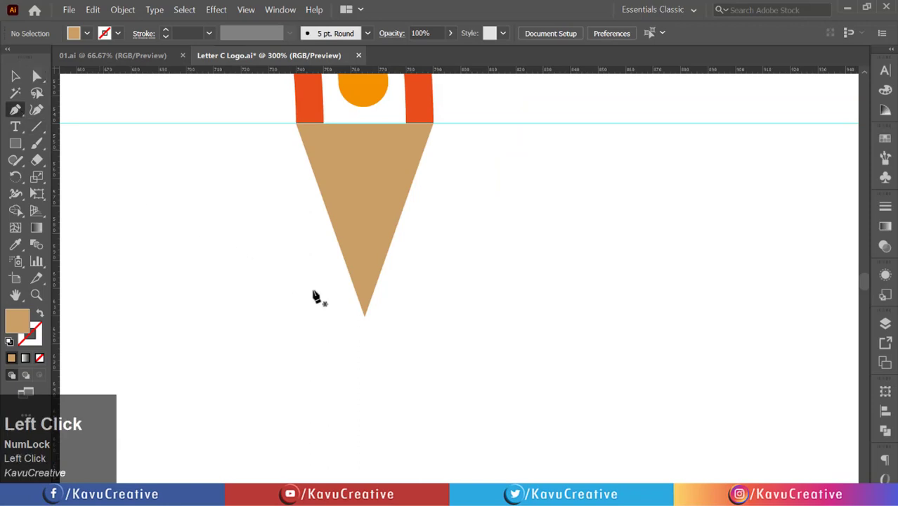
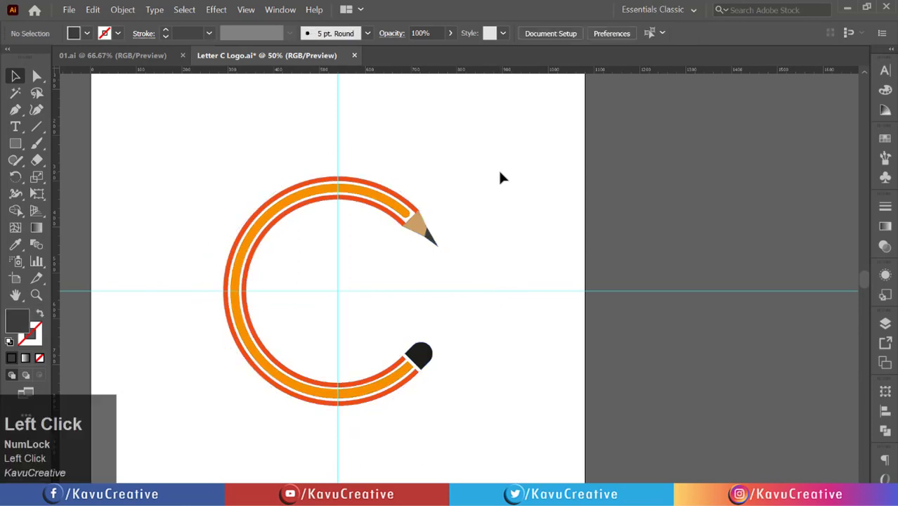
Step: Rotate the grouped pencil C so the tip points down and fit the artboard in view
{"action": "left_click_drag", "start_coordinate": [404, 187], "coordinate": [553, 36]}
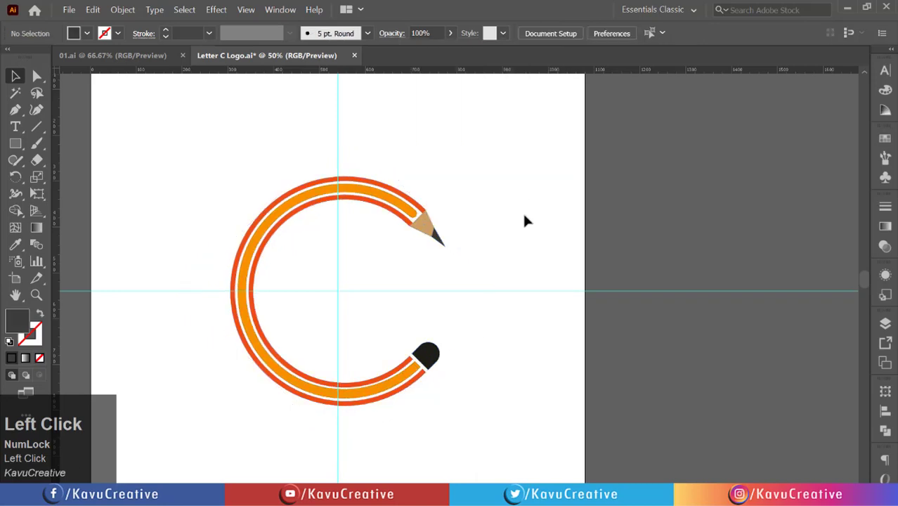
{"action": "key", "text": "ctrl+;"}
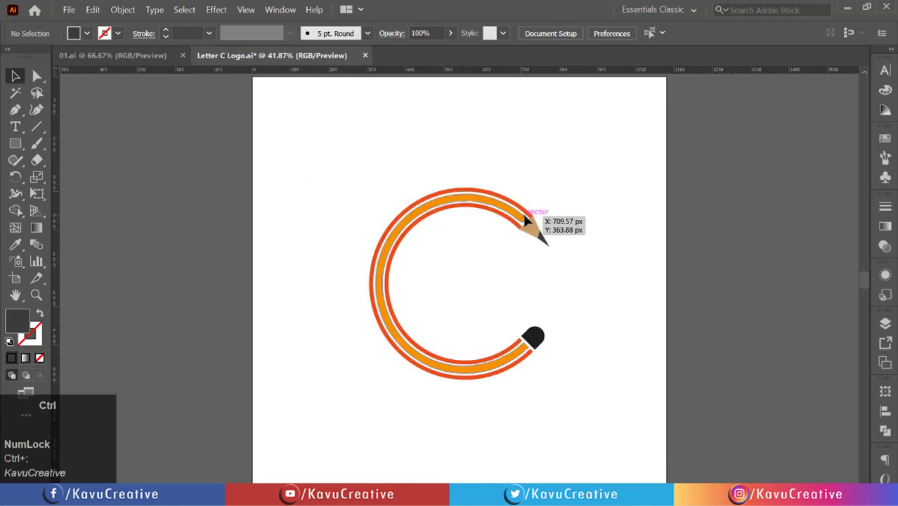